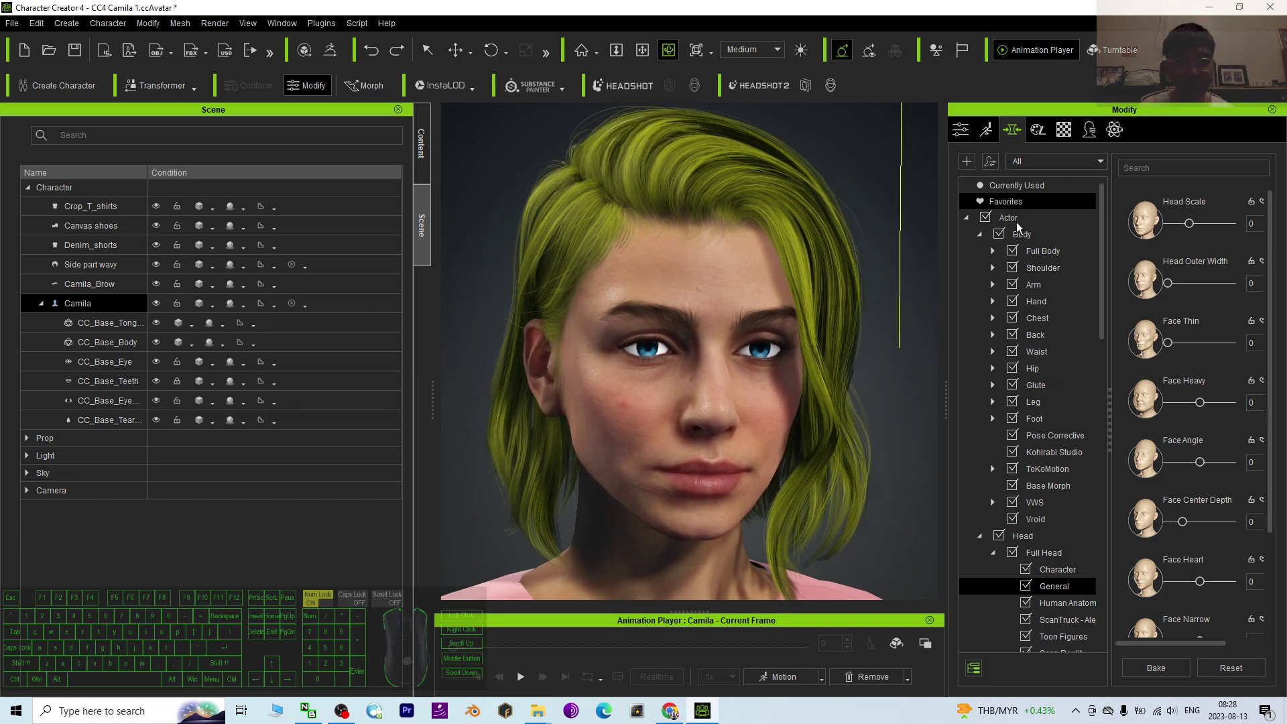
- Scroll the Modify panel's head morph list down to reach the Face Young slider
drag(1038, 293, 1035, 560)
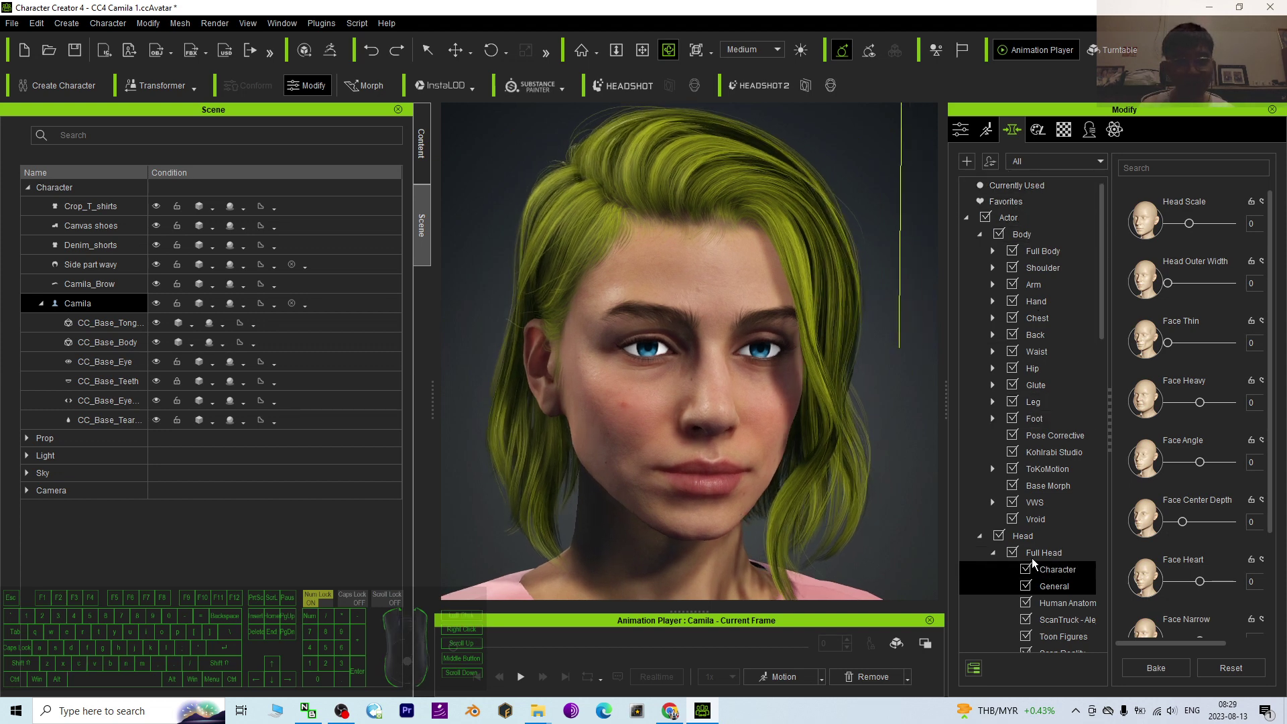
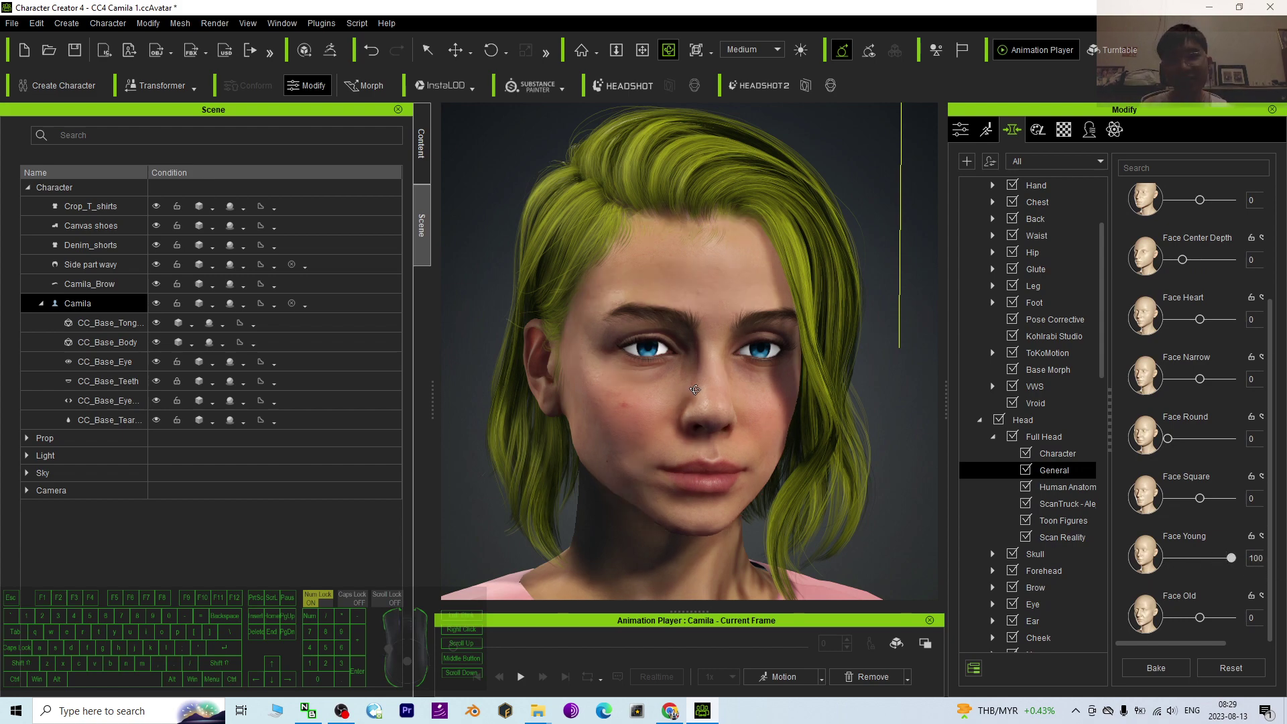
key(c)
drag(843, 420, 638, 392)
key(c)
drag(581, 396, 573, 420)
key(c)
drag(552, 421, 700, 417)
click(699, 417)
scroll(up, 3)
key(c)
drag(750, 431, 660, 428)
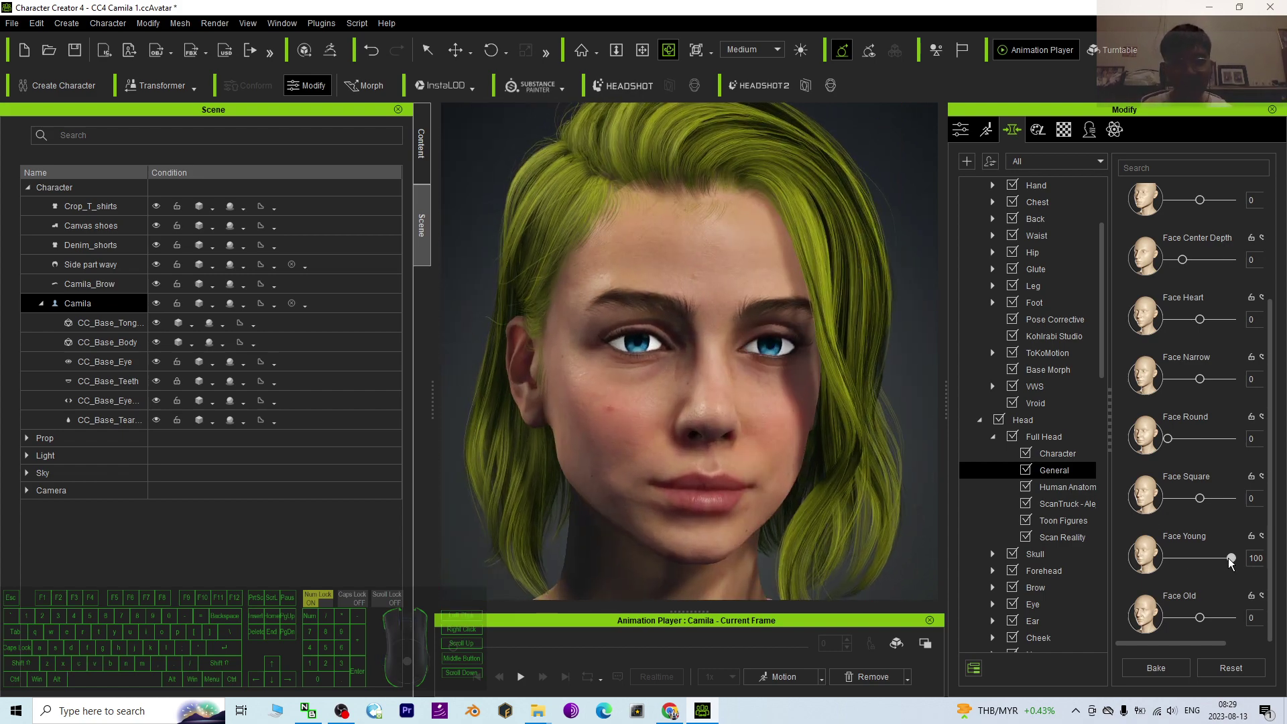
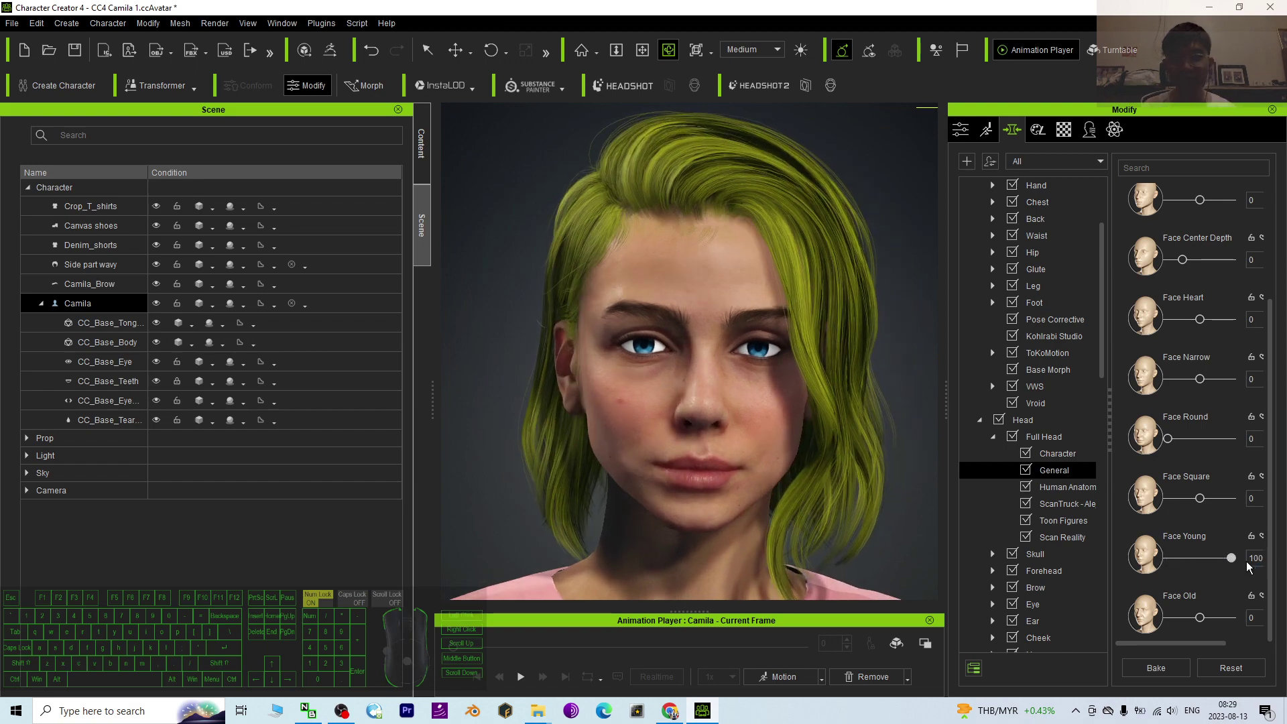
- Orbit the viewport to inspect Camila's younger face from several angles with Face Young at 100
key(c)
drag(744, 404, 780, 416)
key(1)
key(c)
drag(646, 440, 683, 426)
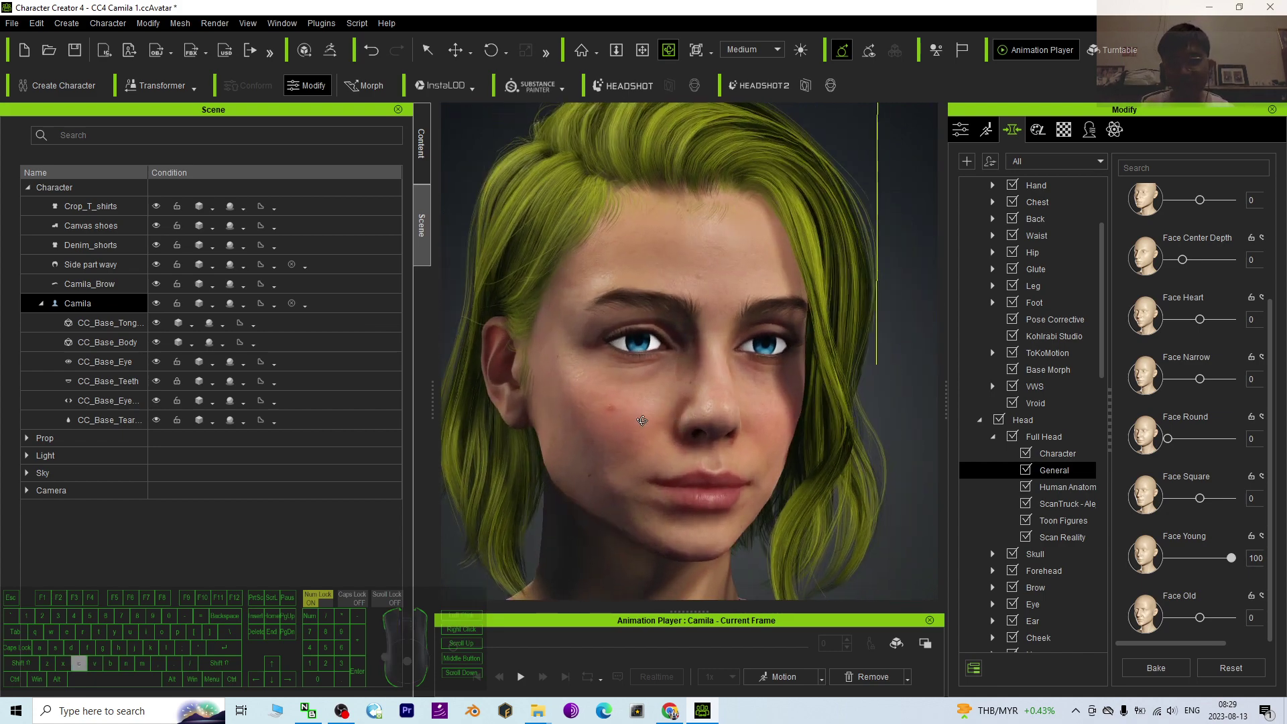
drag(711, 300, 622, 393)
drag(674, 389, 780, 365)
key(c)
drag(716, 390, 692, 395)
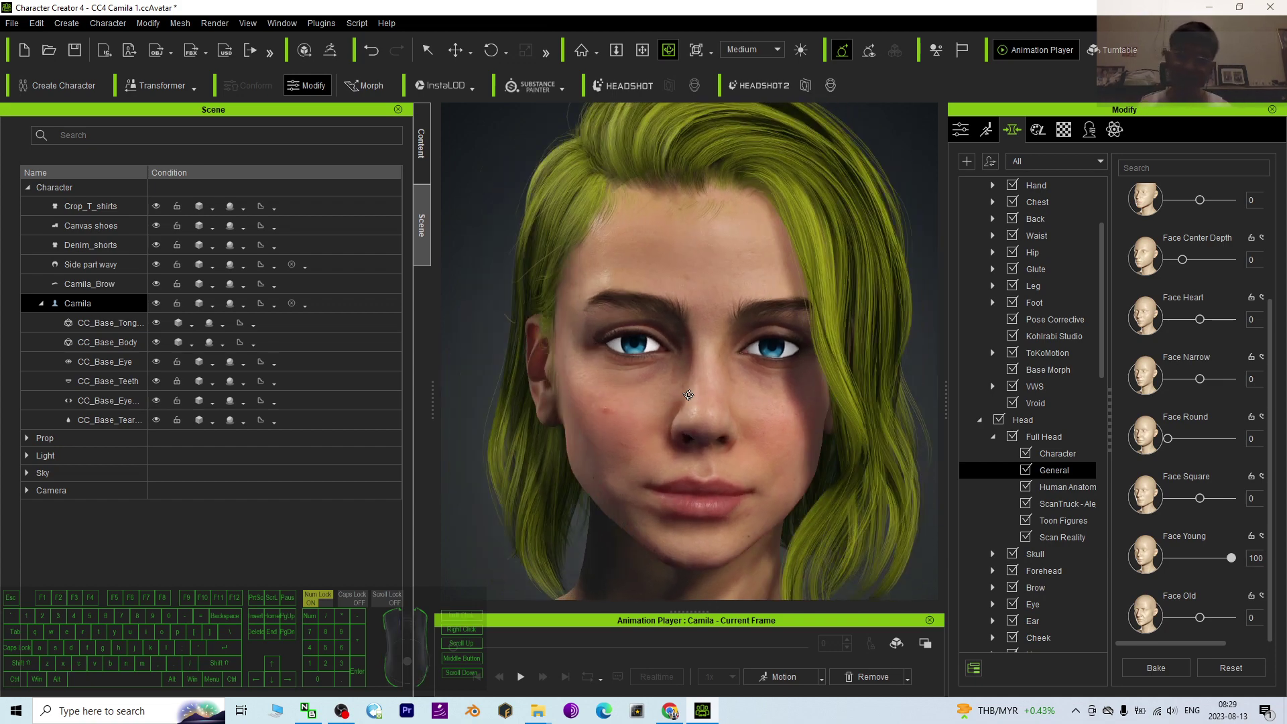
key(c)
drag(832, 411, 794, 402)
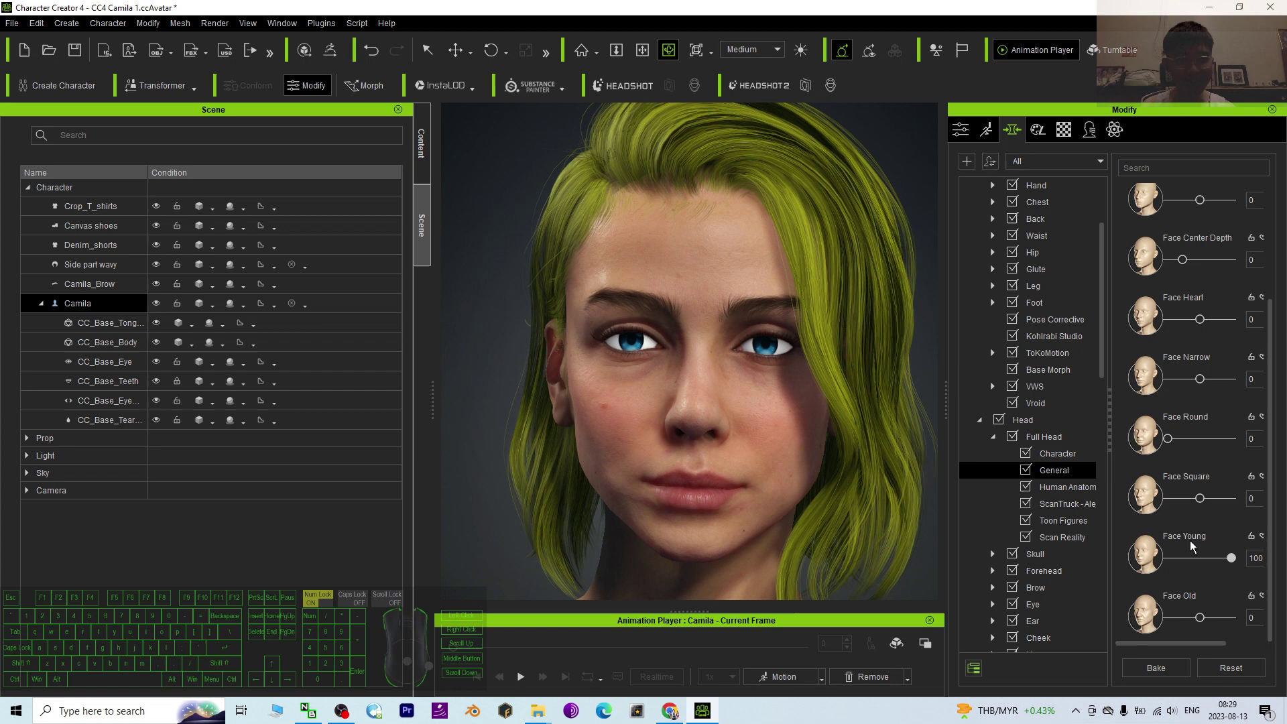
drag(1234, 563, 1081, 553)
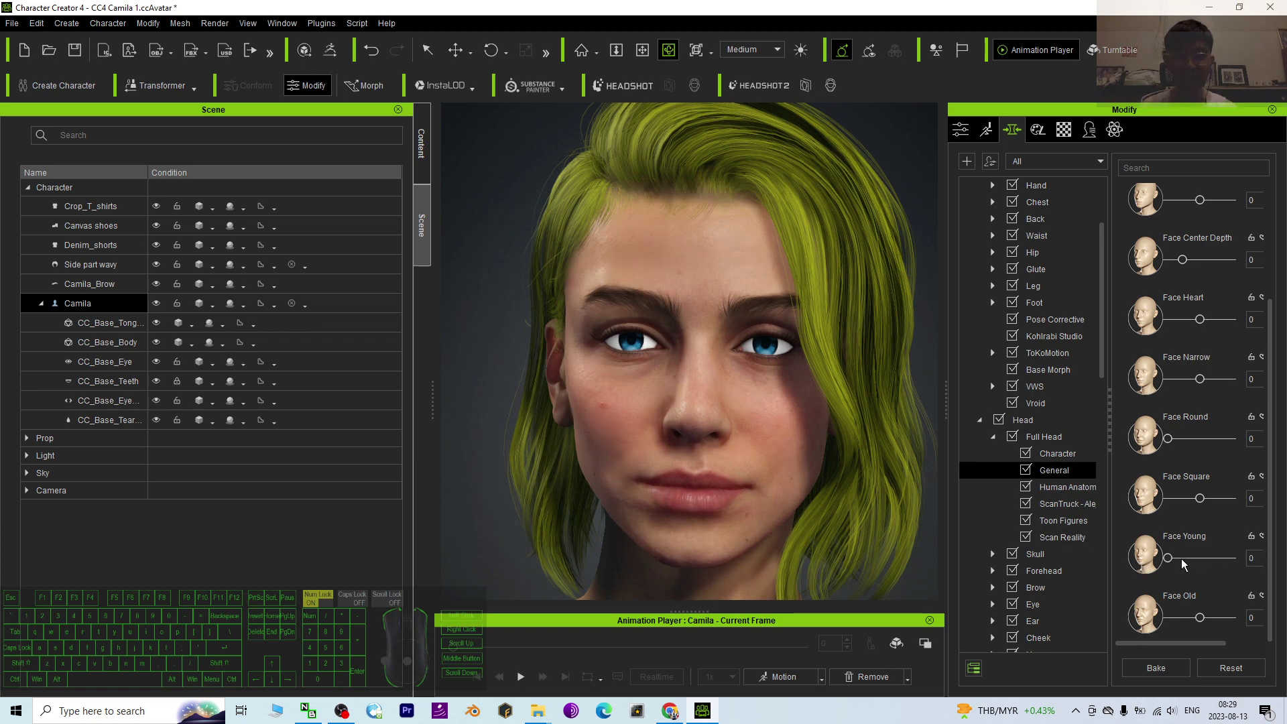
drag(1174, 562, 1274, 562)
middle_click(687, 341)
scroll(down, 3)
key(x)
drag(694, 337, 666, 348)
key(c)
drag(726, 349, 901, 344)
scroll(up, 3)
key(x)
click(694, 368)
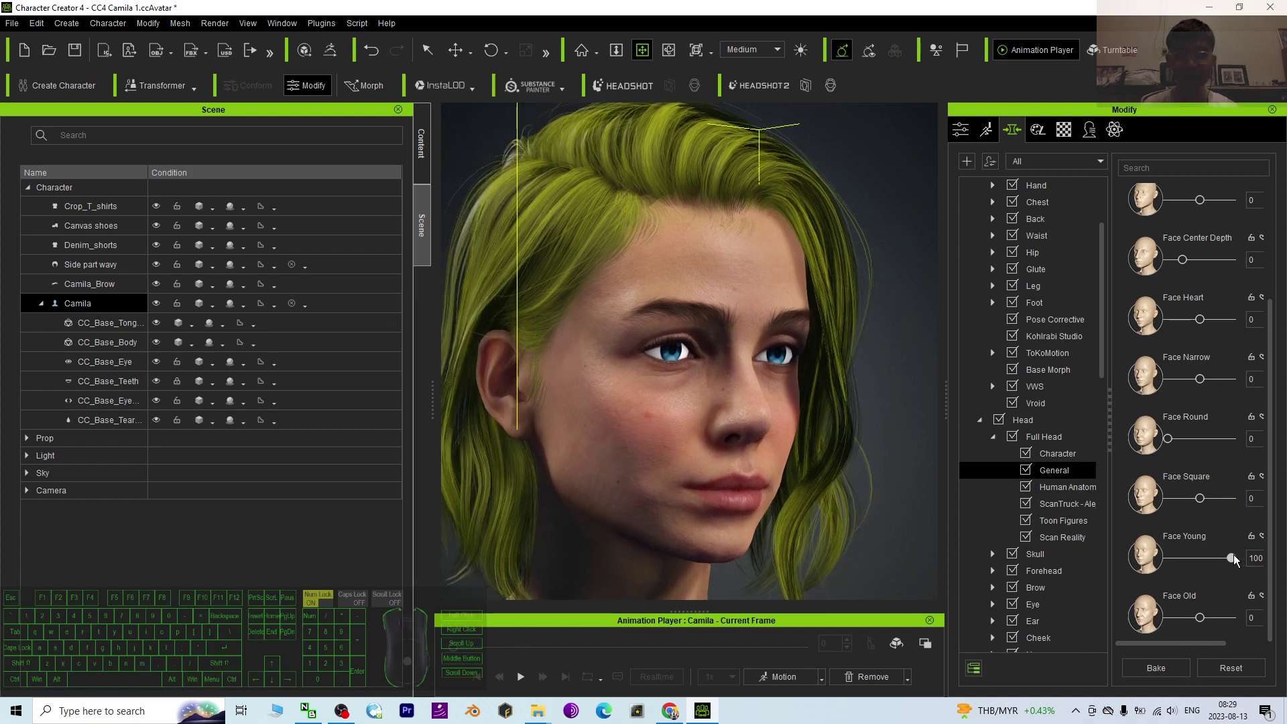
click(1237, 558)
drag(1233, 561, 1066, 564)
key(c)
drag(896, 367, 775, 377)
scroll(down, 3)
key(c)
drag(828, 370, 601, 369)
scroll(down, 3)
key(x)
drag(698, 359, 639, 359)
key(c)
drag(561, 361, 825, 375)
drag(617, 377, 761, 373)
key(x)
drag(756, 373, 602, 374)
key(c)
scroll(up, 3)
key(x)
drag(886, 346, 699, 344)
key(c)
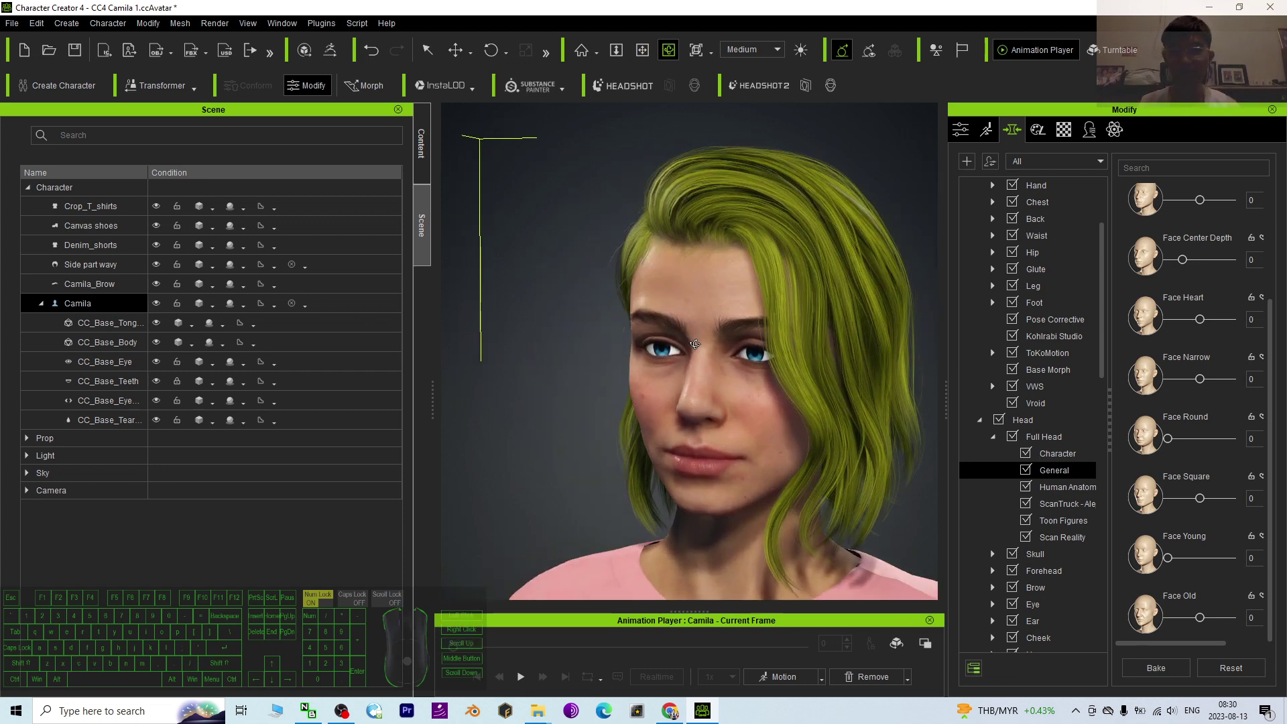